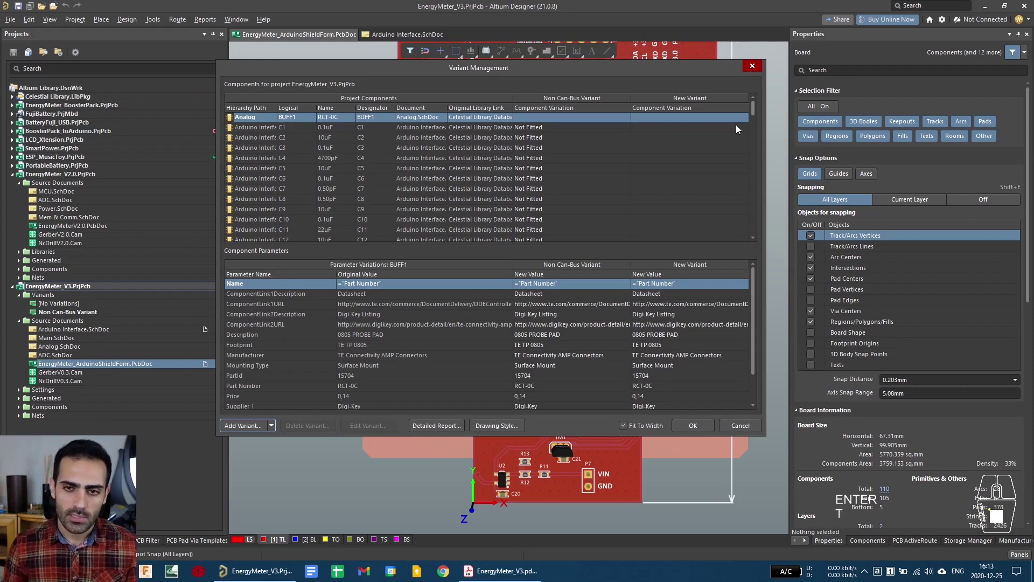
Step: Confirm the Variant Management dialog with OK, keeping the New Variant
click(687, 432)
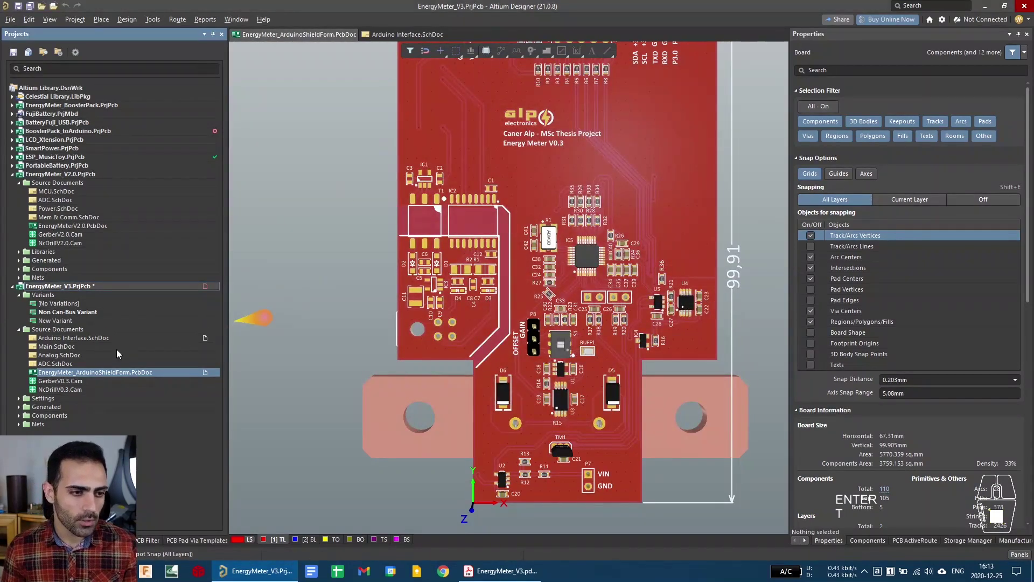
Step: Show Arduino Interface.SchDoc as the Non Can-Bus Variant with the whole sheet fitted in view
click(396, 40)
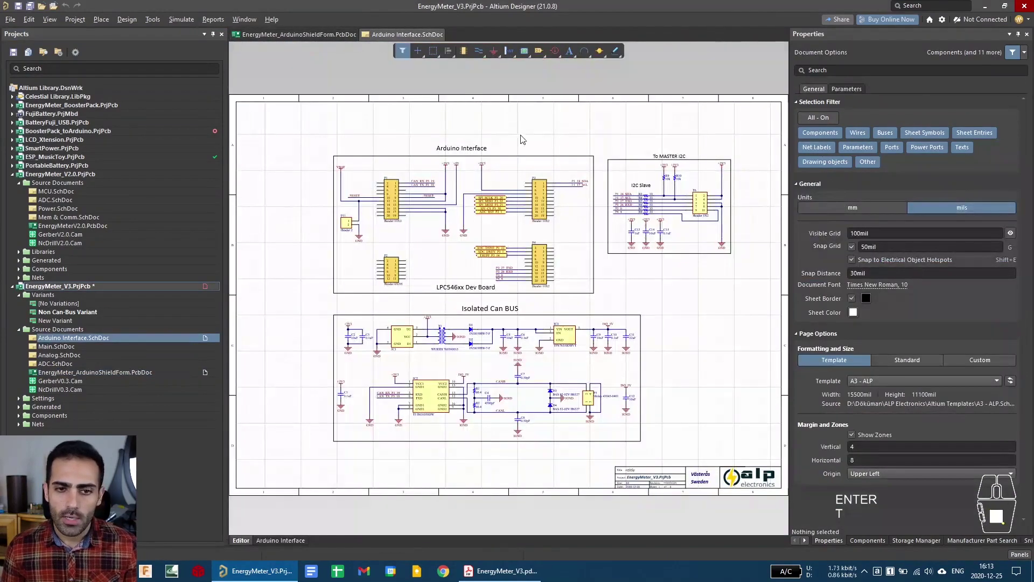
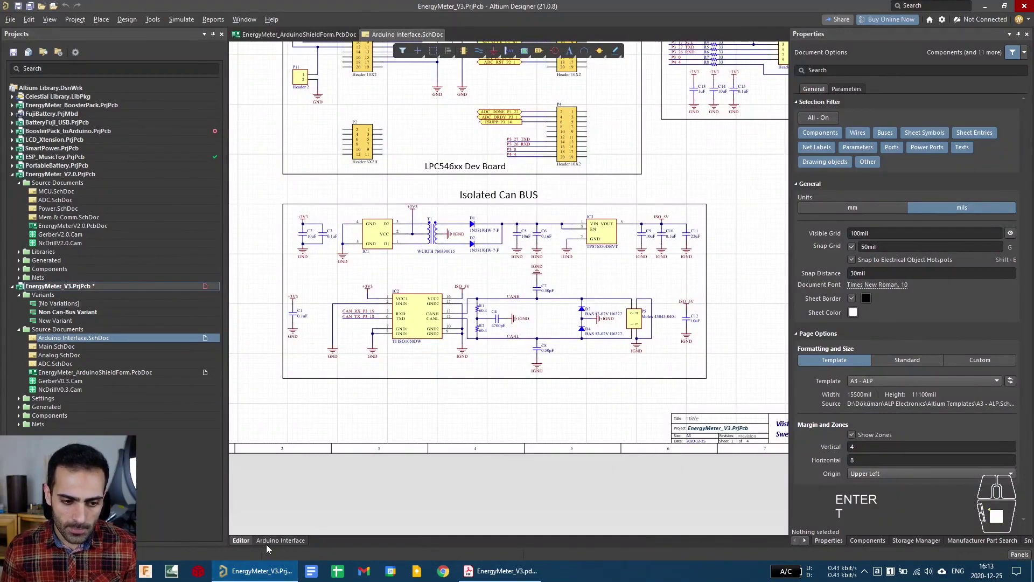
click(285, 544)
scroll(up, 3)
middle_click(438, 324)
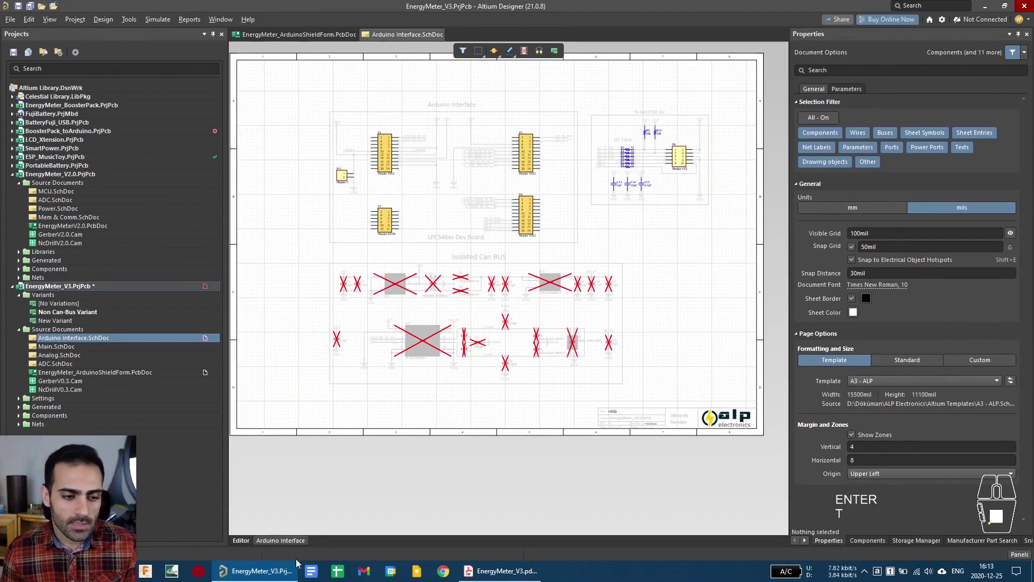
Step: Return to [No Variations] and select the four Arduino headers P1–P4
click(241, 547)
click(264, 545)
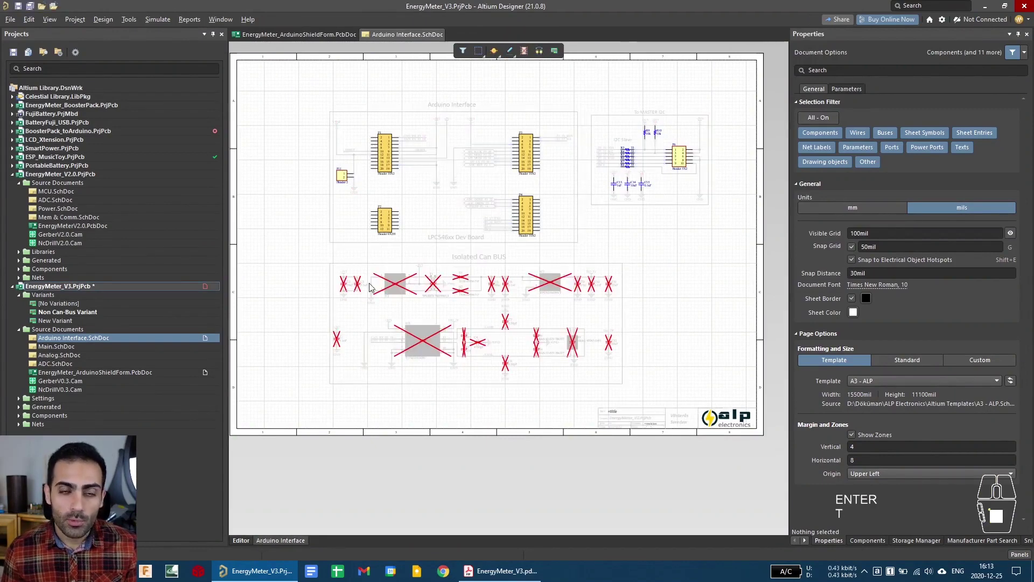
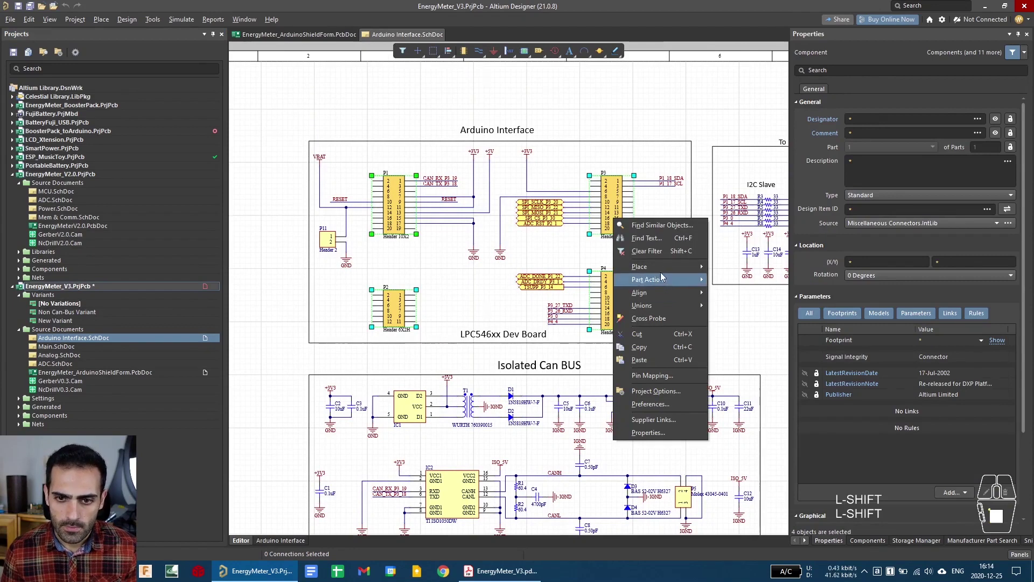
Step: In Variant Management via Part Actions > Variants, set P1 to Not Fitted in the New Variant
click(671, 283)
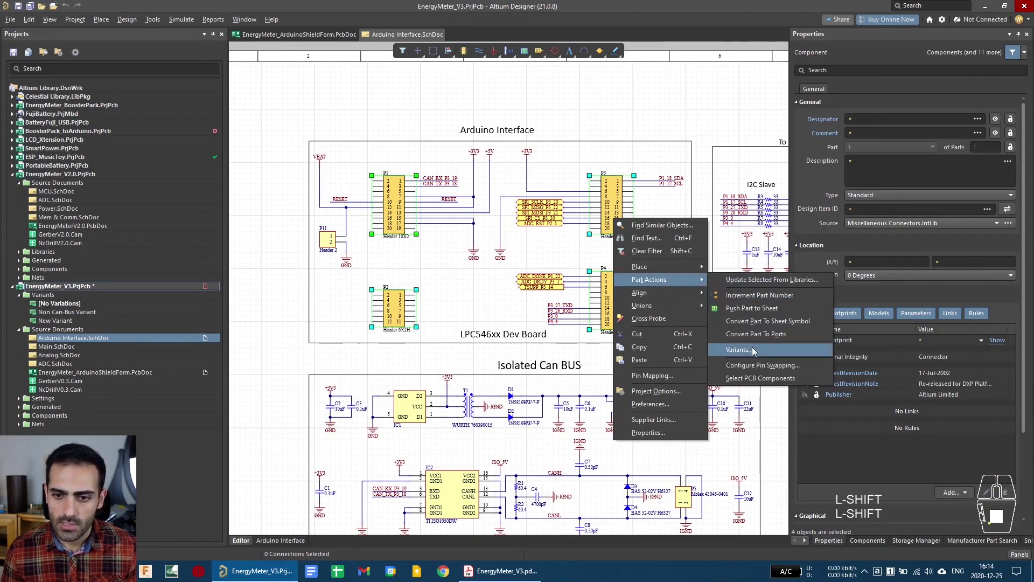
click(756, 351)
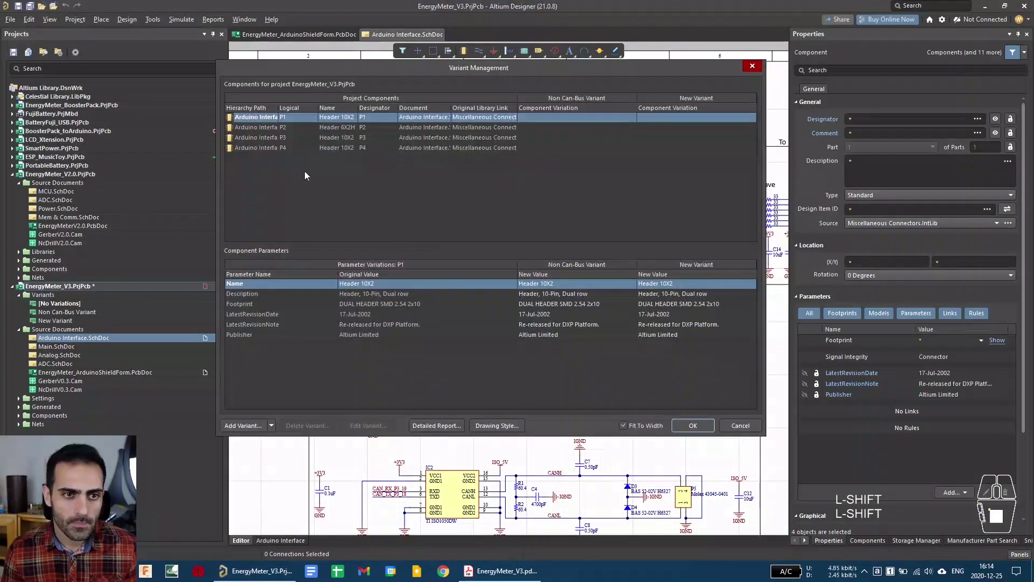
click(668, 120)
click(756, 120)
click(583, 219)
click(575, 226)
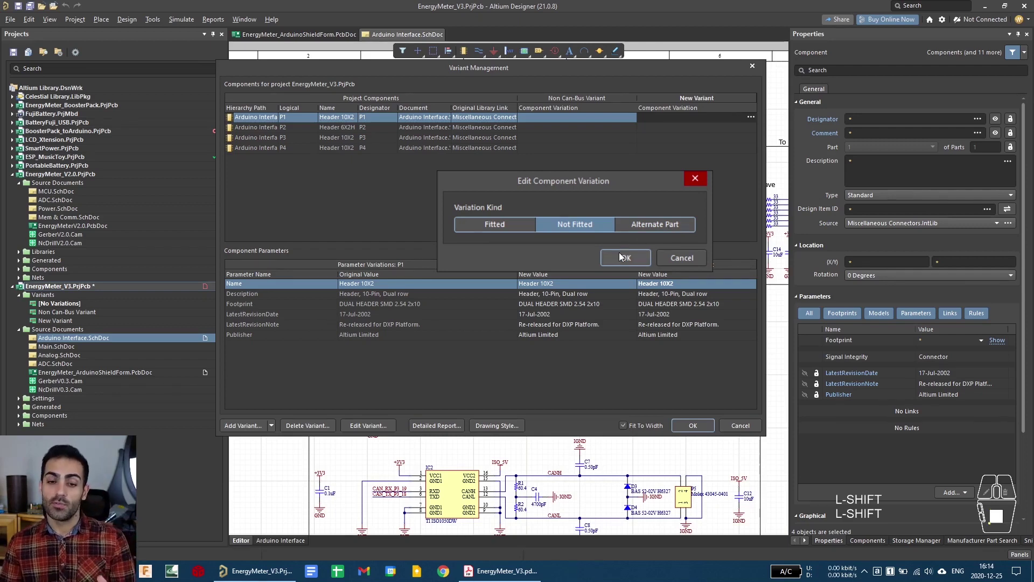
click(622, 260)
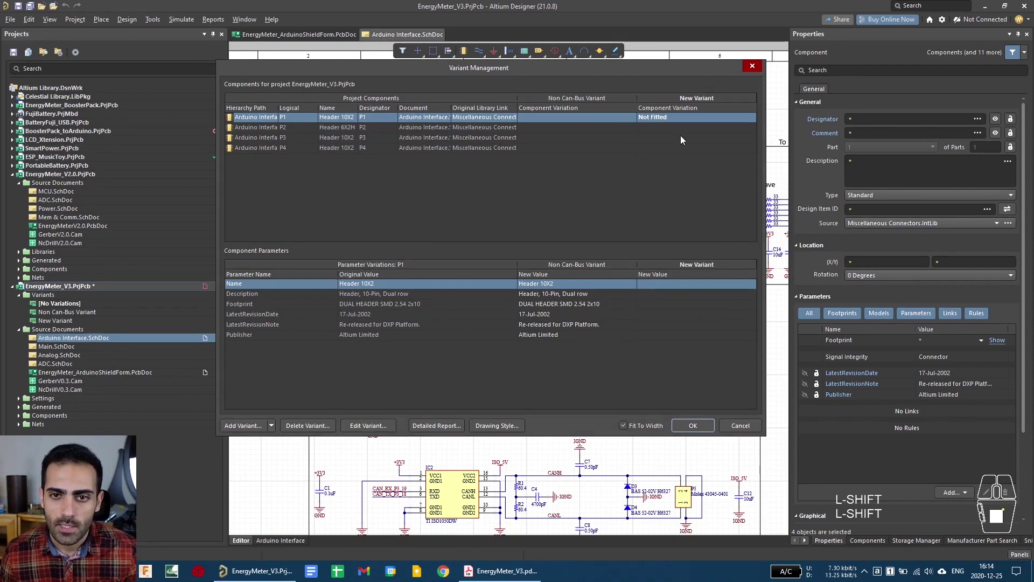
Step: Set P2 to Not Fitted in the New Variant
click(687, 130)
click(752, 132)
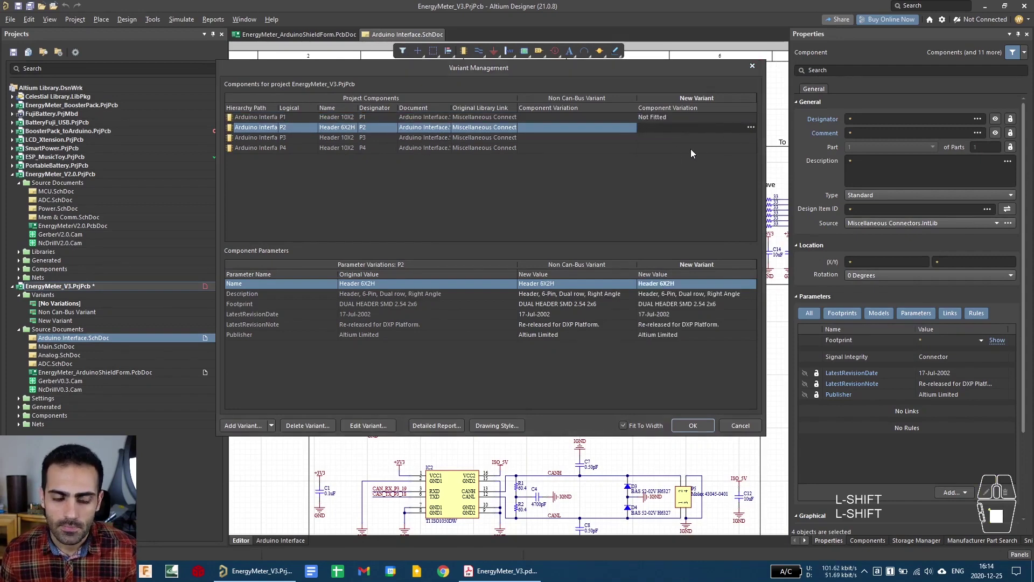
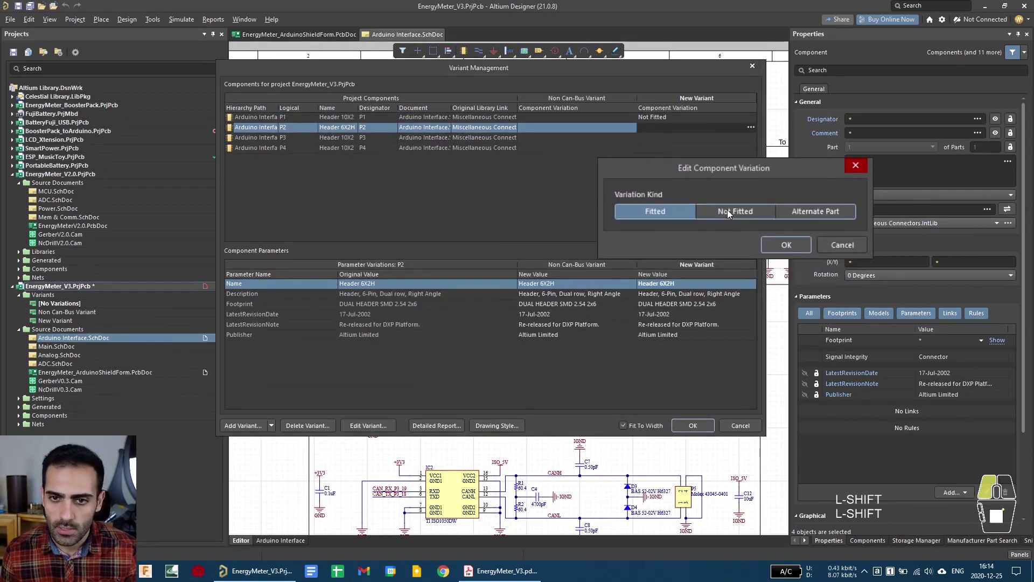
click(796, 244)
click(710, 142)
Step: Set P3 and P4 to Not Fitted together and confirm the variant changes
click(714, 153)
click(713, 144)
right_click(747, 143)
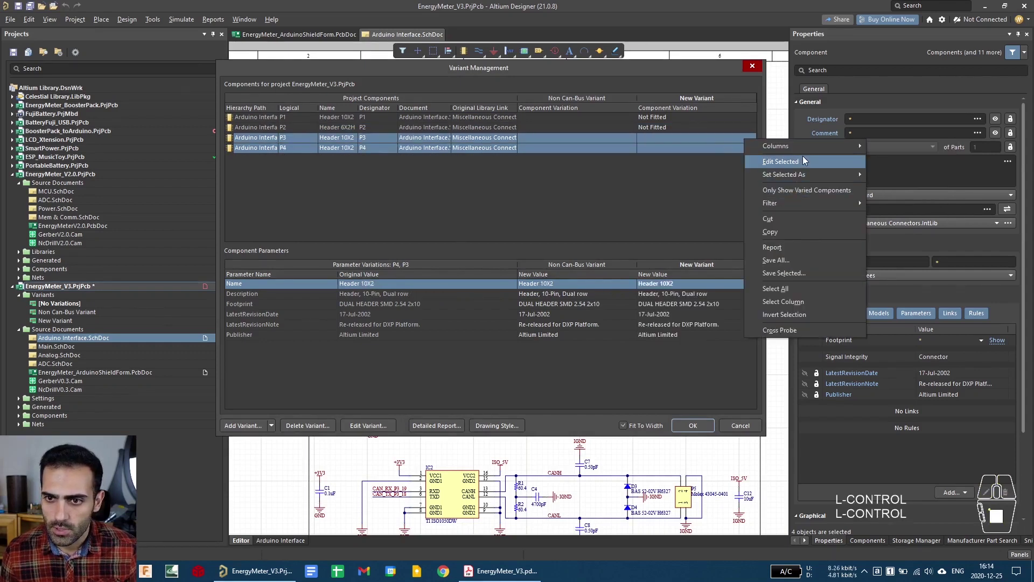
click(886, 188)
click(637, 186)
click(691, 429)
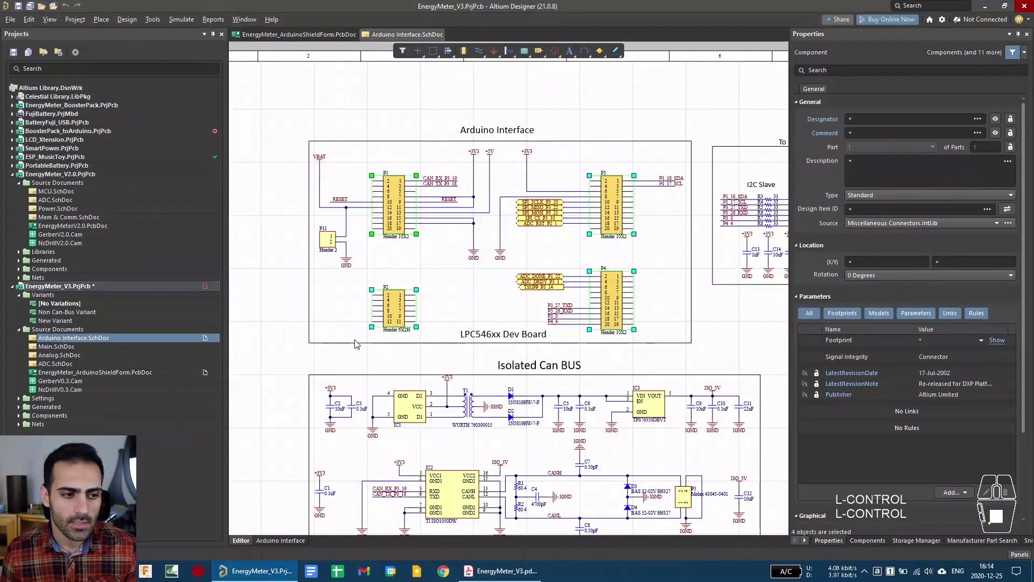
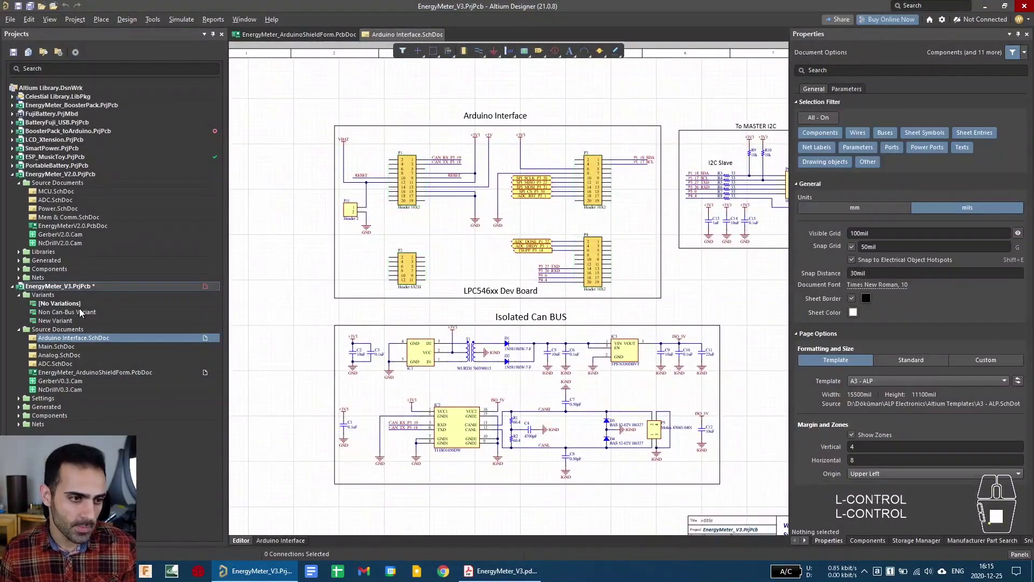
Step: Make New Variant active and zoom in on the crossed-out headers P1–P4 on the Arduino Interface sheet
click(762, 148)
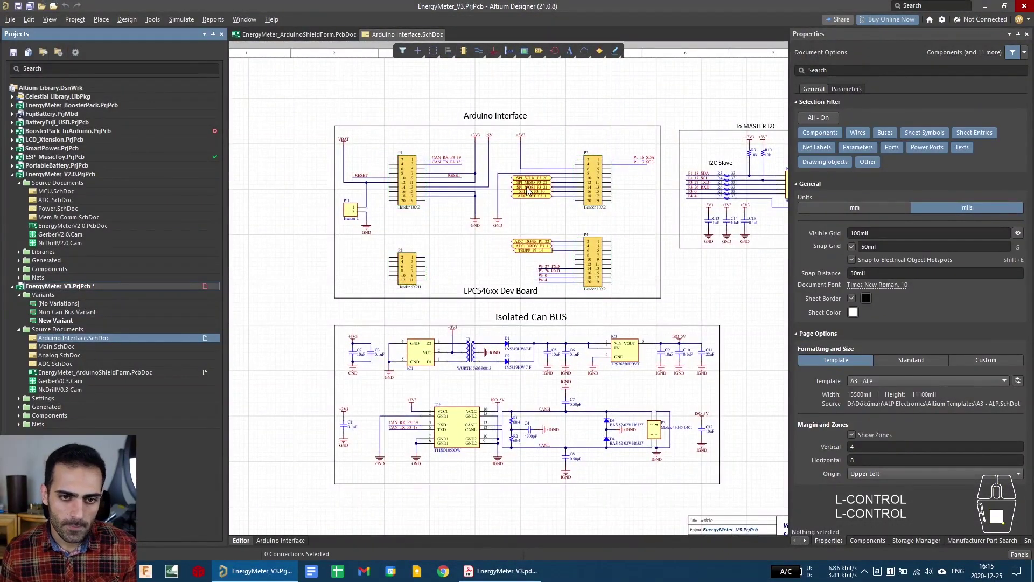
click(282, 542)
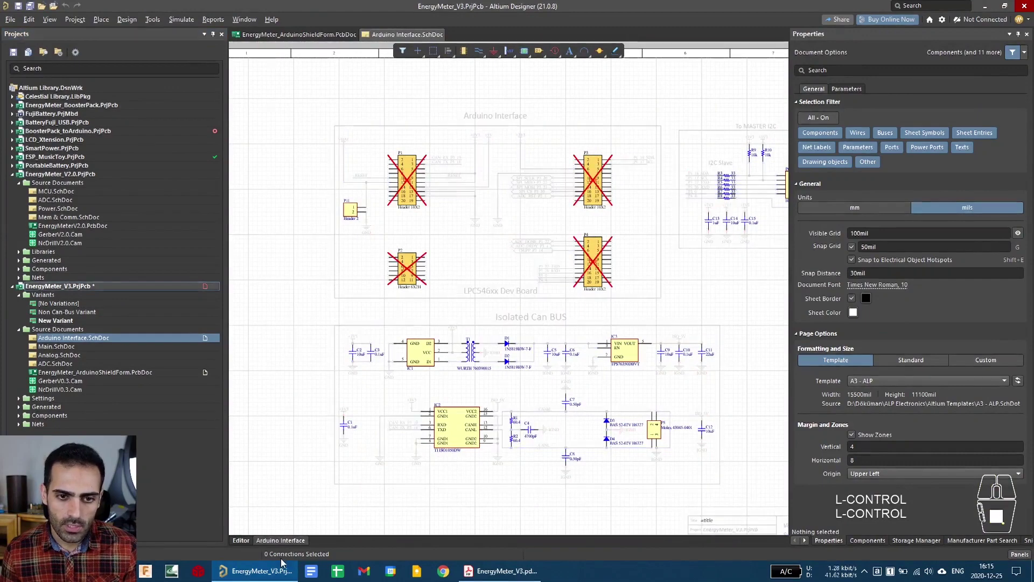
middle_click(762, 148)
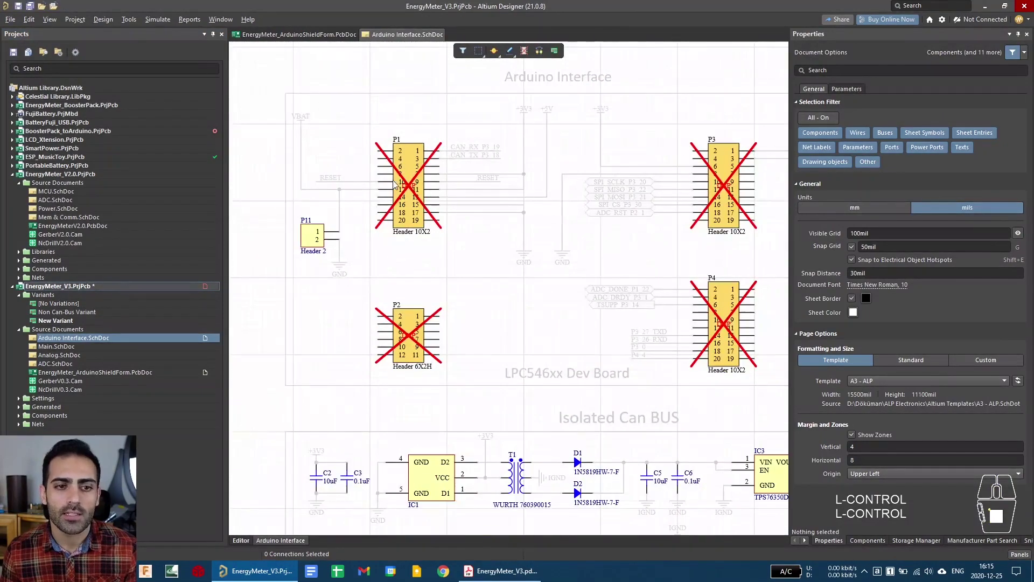
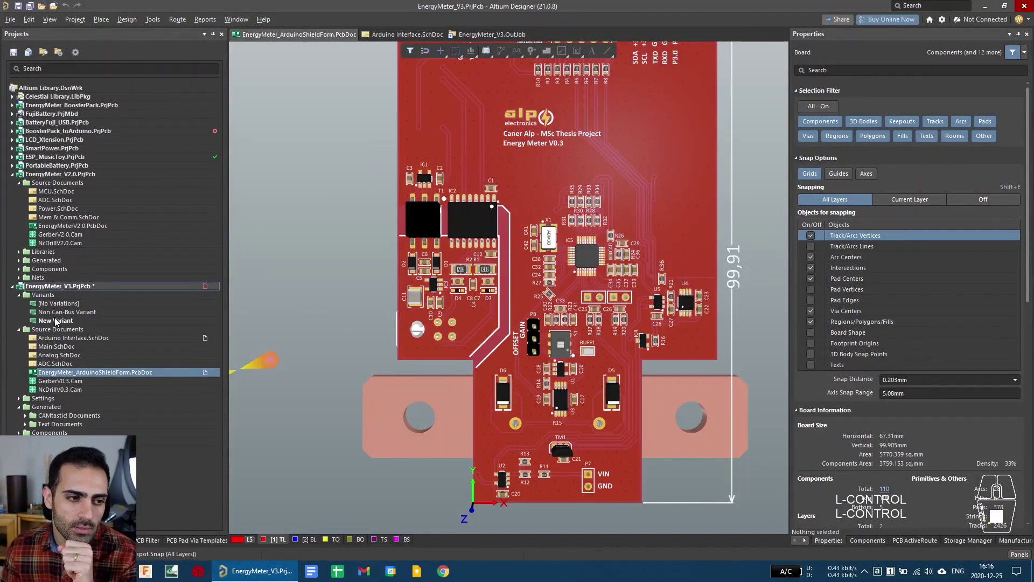
Step: Orbit the EnergyMeter_ArduinoShieldForm board in 3D to inspect it from several angles and edge-on
drag(525, 243, 496, 292)
key(ctrl+f)
key(shift+f)
drag(515, 255, 594, 267)
key(ctrl+f)
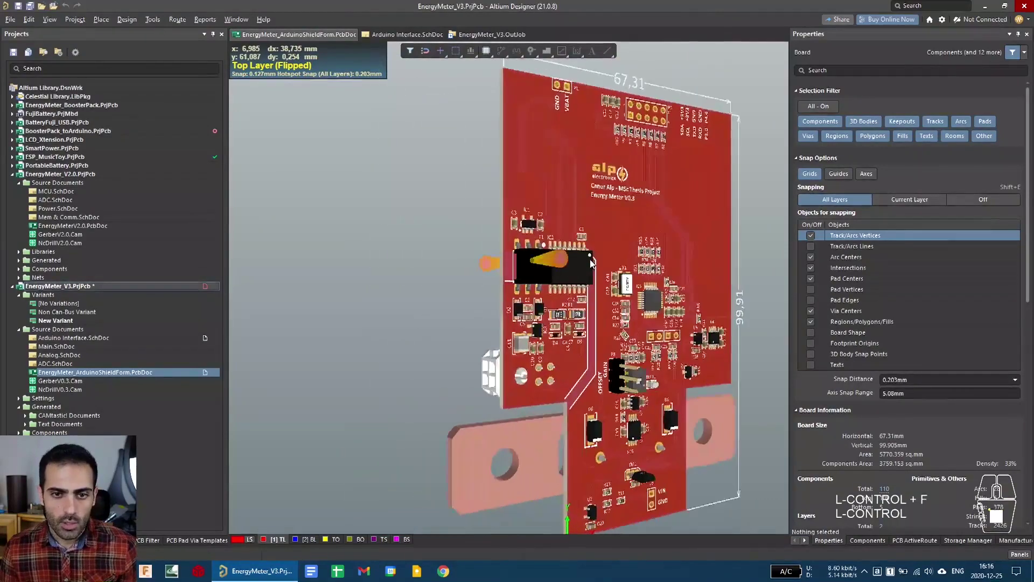
key(f)
click(85, 312)
drag(614, 277, 527, 256)
drag(452, 273, 408, 299)
click(52, 327)
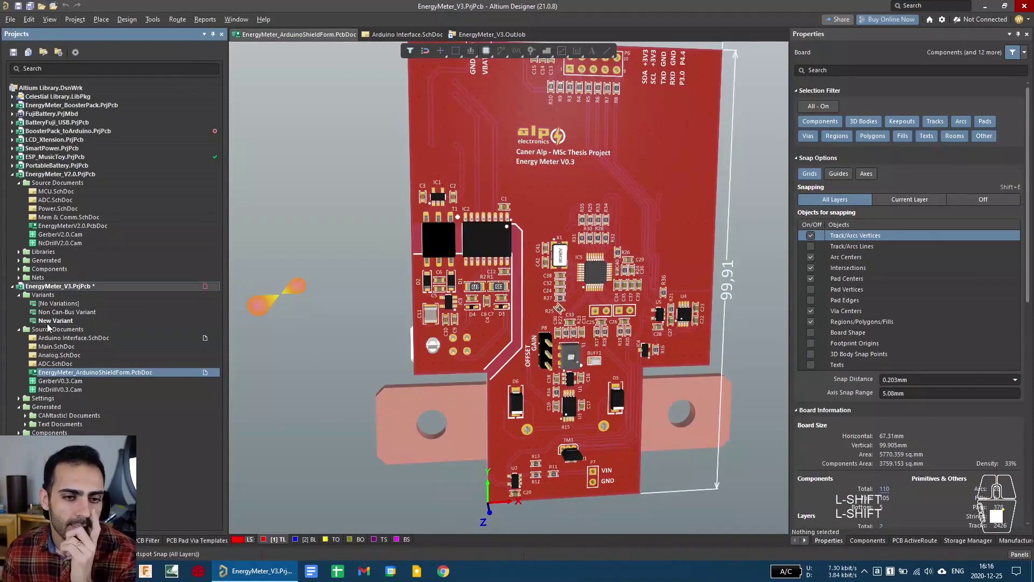
key(ctrl+f)
drag(508, 257, 490, 312)
key(f)
right_click(491, 263)
right_click(527, 288)
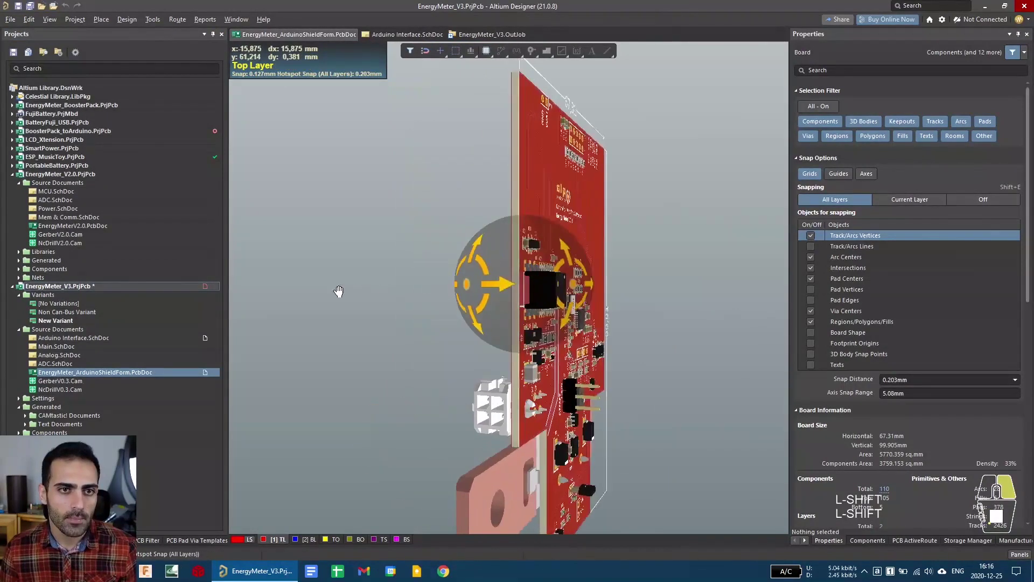
Step: Run Smart PDF for the whole project, overwriting the existing PDF, with the BOM variant set to New Variant
click(384, 37)
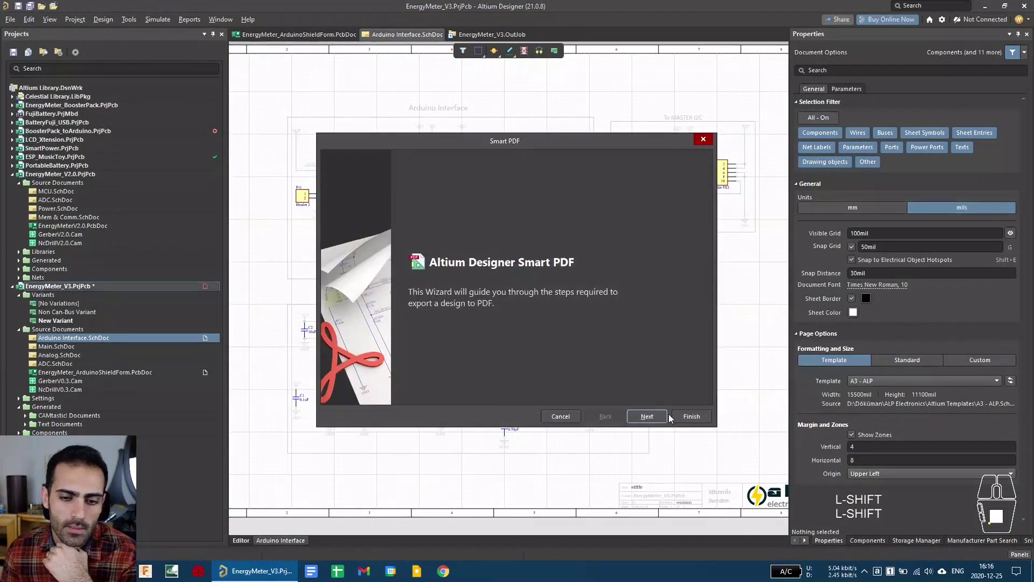
click(652, 420)
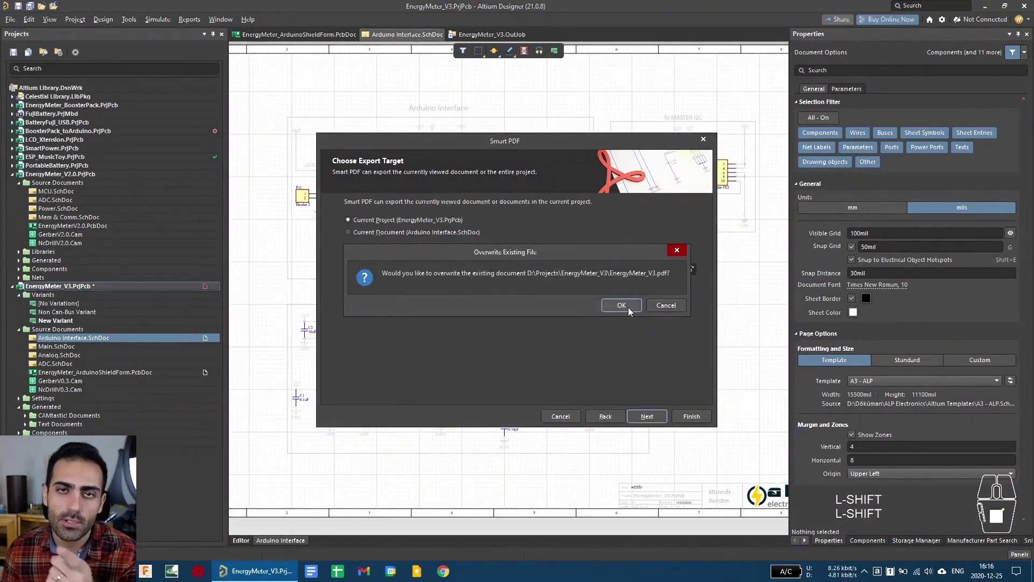
click(627, 306)
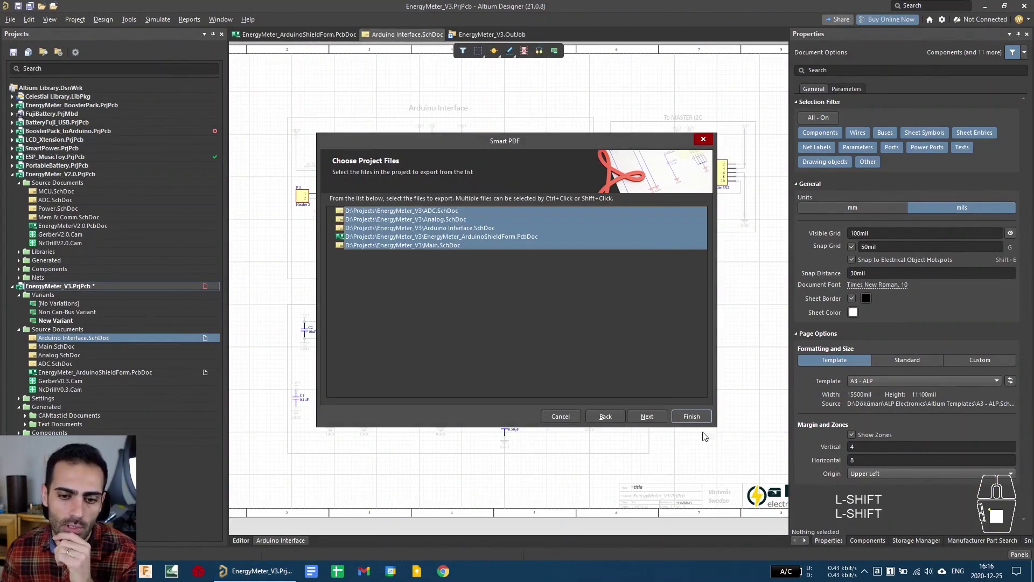
click(659, 423)
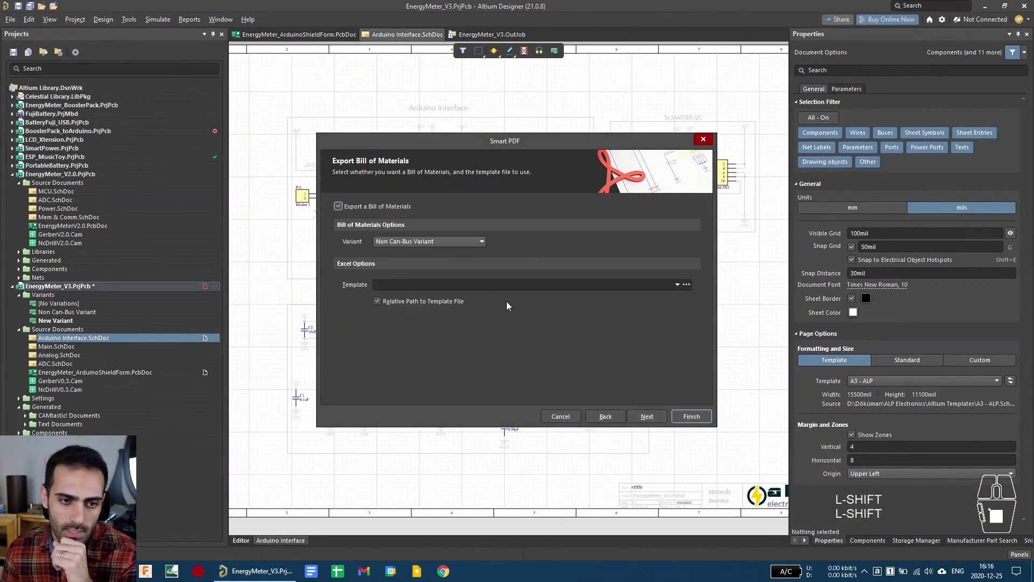
click(451, 248)
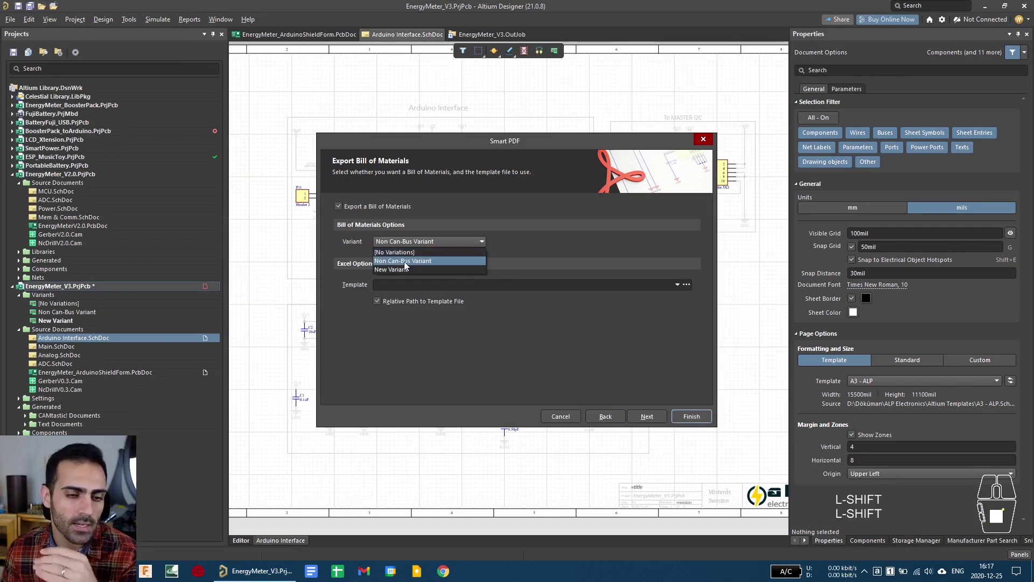
click(406, 275)
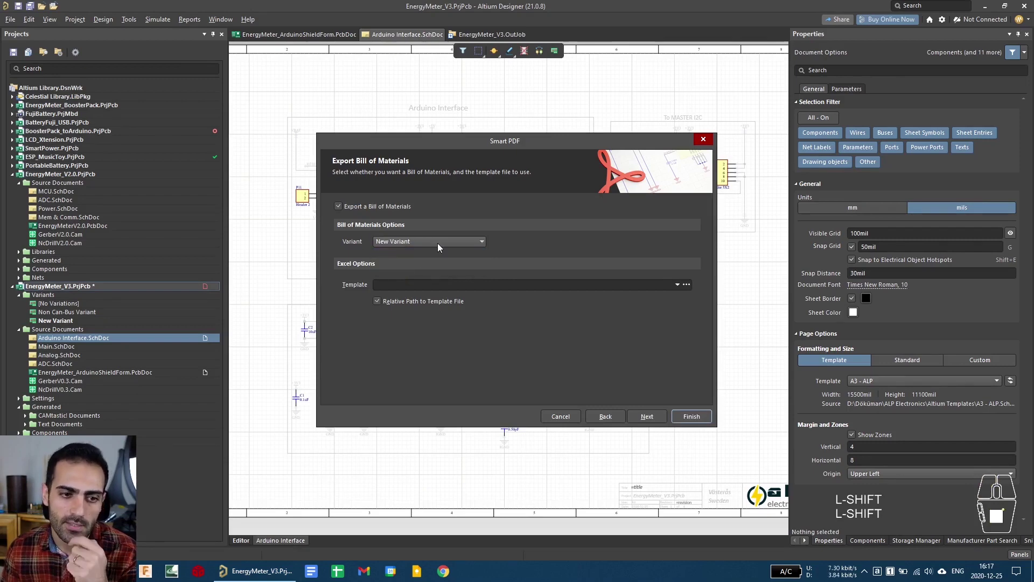
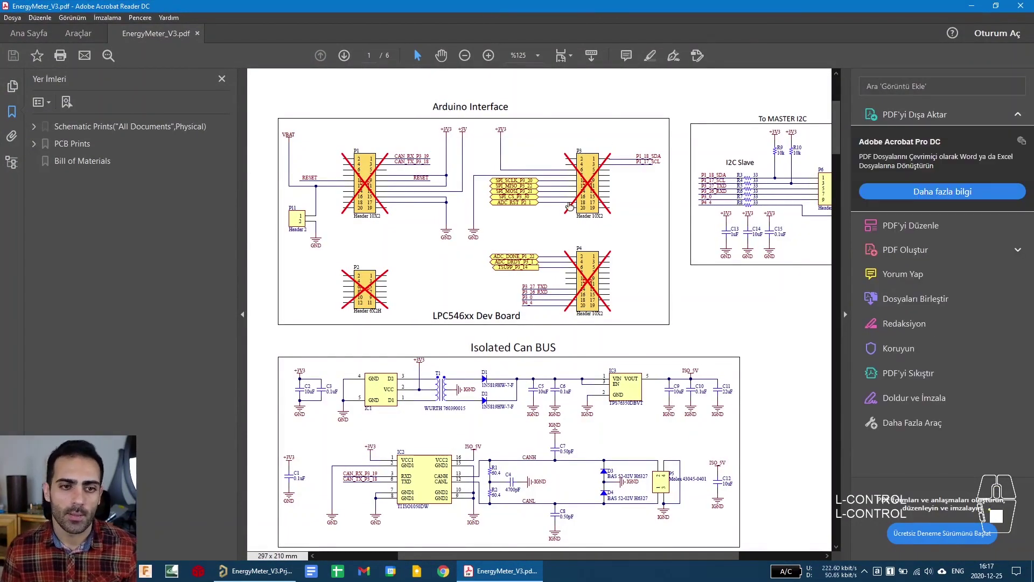
Step: Scroll through EnergyMeter_V3.pdf to check headers P1–P4 crossed out on the Arduino Interface page
scroll(down, 3)
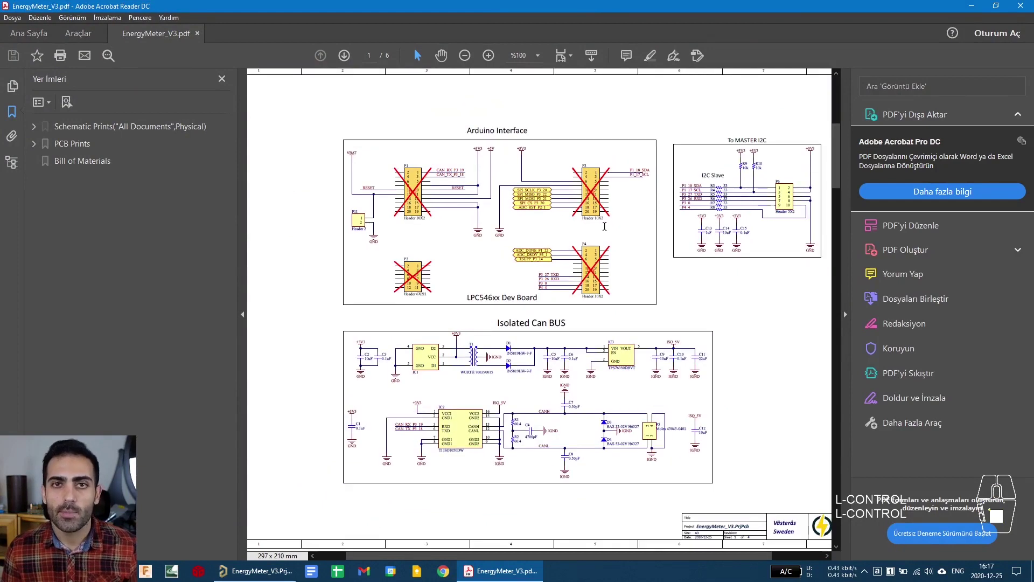
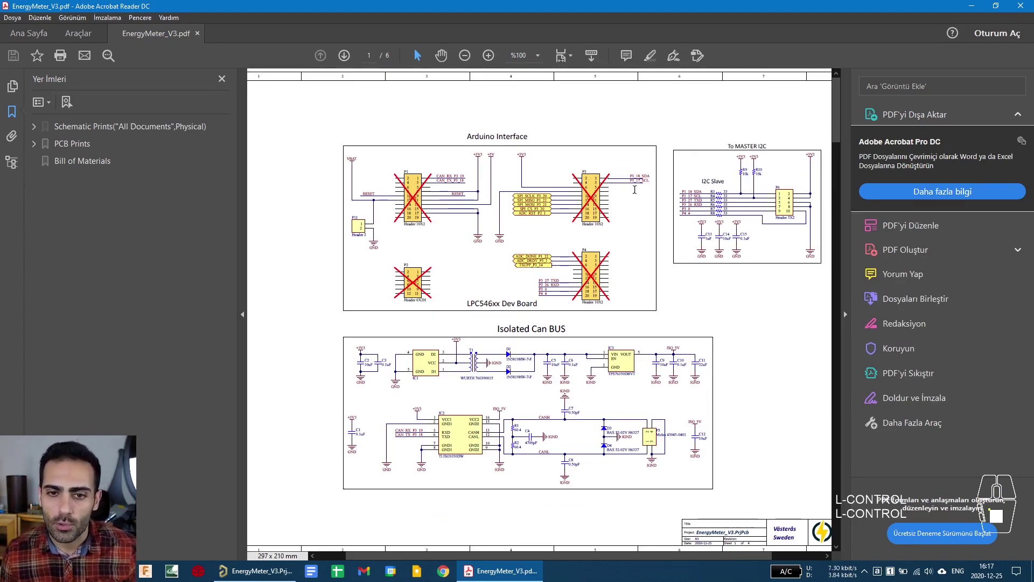
scroll(up, 3)
scroll(down, 3)
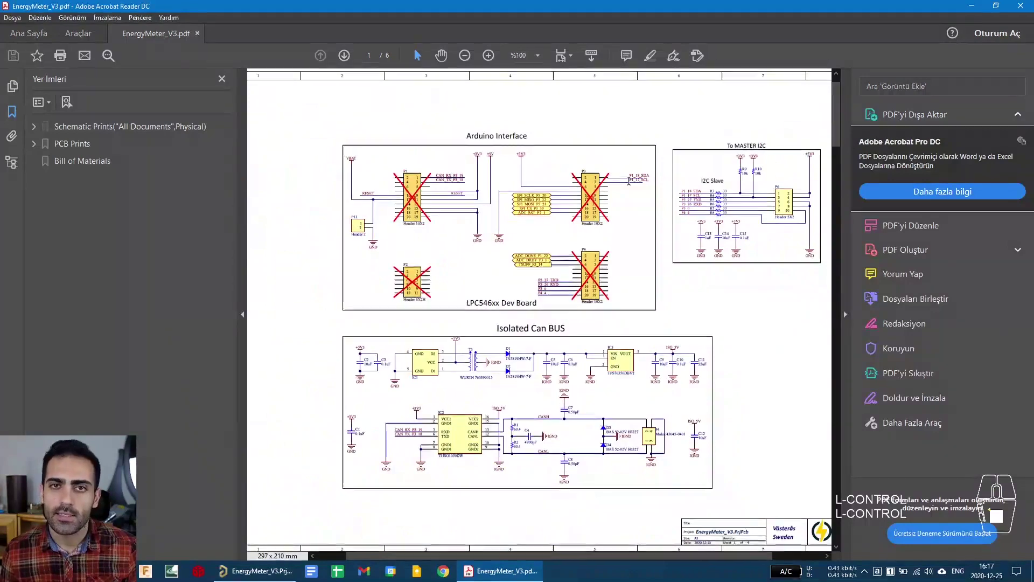